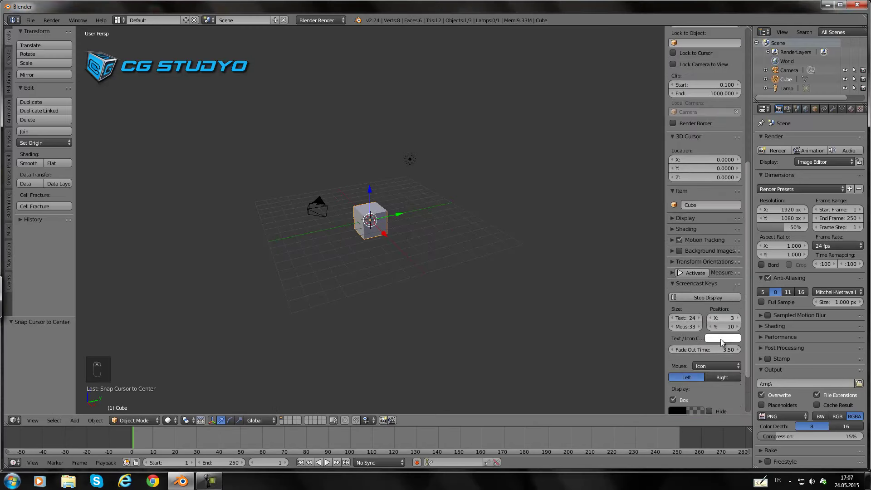
Step: Delete the default cube from the scene
{"action": "left_click_drag", "start_coordinate": [705, 303], "coordinate": [323, 223]}
{"action": "left_click_drag", "start_coordinate": [383, 213], "coordinate": [509, 47]}
{"action": "key", "text": "Delete"}
{"action": "left_click_drag", "start_coordinate": [489, 45], "coordinate": [379, 221]}
{"action": "key", "text": "Delete"}
Step: Browse the Add > Mesh list, then delete the lamp, leaving only the camera
{"action": "key", "text": "shift+a"}
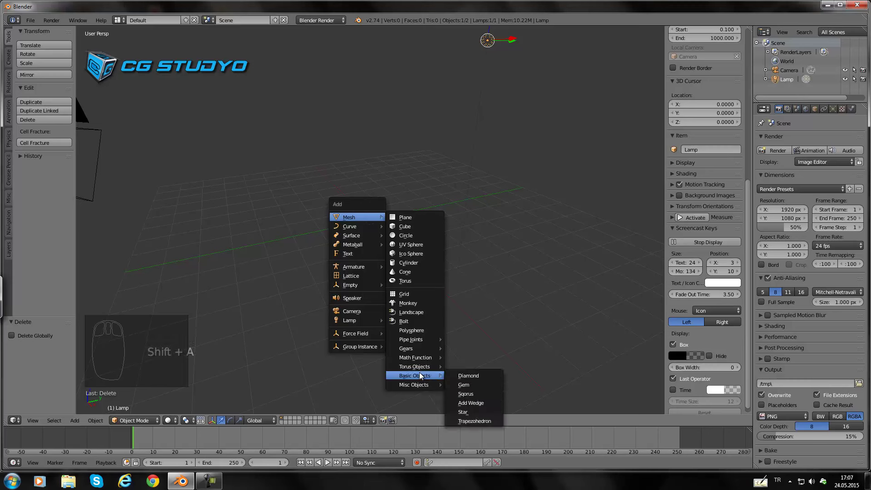
{"action": "left_click_drag", "start_coordinate": [35, 25], "coordinate": [58, 120]}
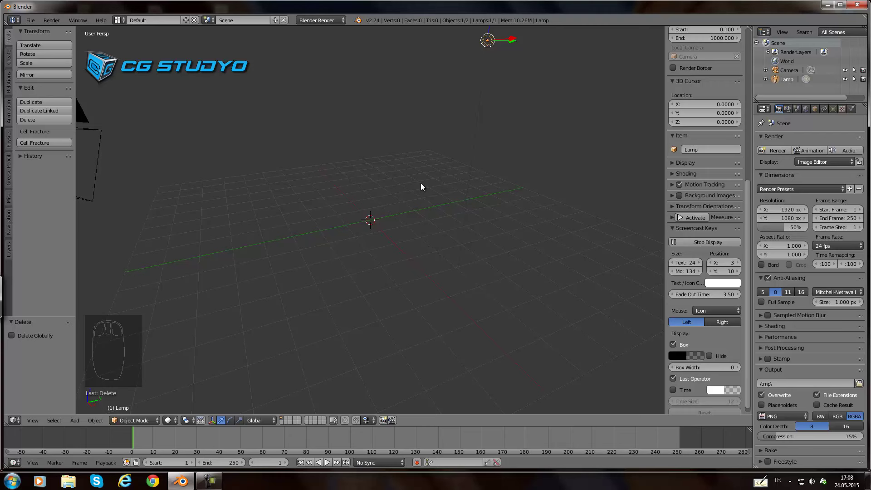
{"action": "key", "text": "Return"}
{"action": "key", "text": "Return"}
{"action": "key", "text": "Delete"}
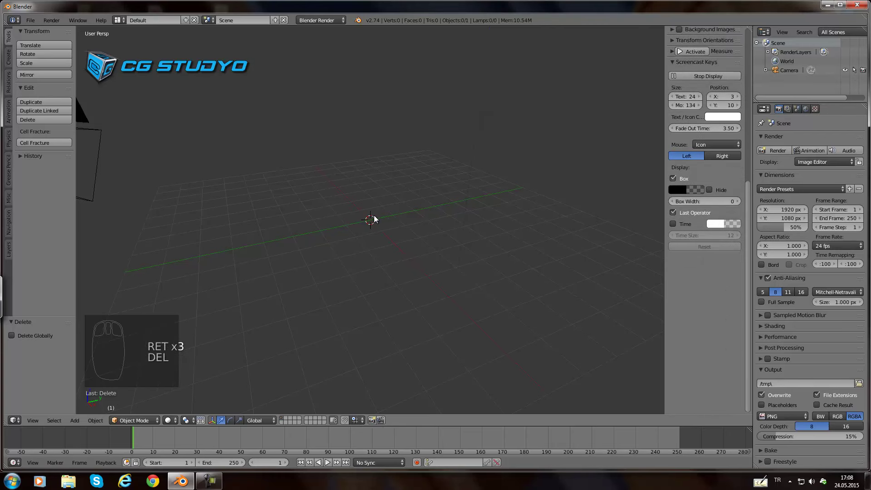
Step: Add a Gem mesh at the origin and enter edit mode on it
{"action": "key", "text": "shift+a"}
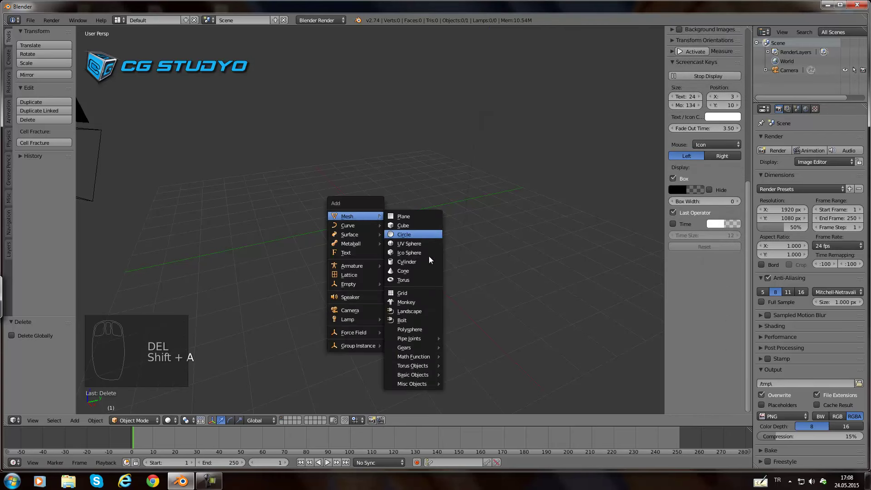
{"action": "key", "text": "shift+a"}
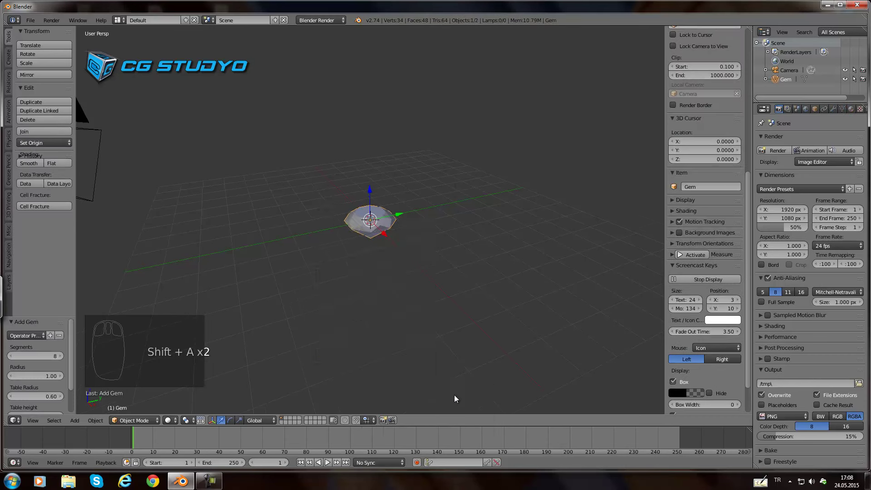
{"action": "left_click_drag", "start_coordinate": [360, 203], "coordinate": [373, 218]}
{"action": "key", "text": "Tab"}
Step: Select the gem's top faces and reshape them into a flat top
{"action": "left_click_drag", "start_coordinate": [371, 203], "coordinate": [290, 399]}
{"action": "key", "text": "a"}
{"action": "left_click_drag", "start_coordinate": [291, 399], "coordinate": [397, 189]}
{"action": "left_click_drag", "start_coordinate": [384, 212], "coordinate": [348, 309]}
{"action": "key", "text": "w"}
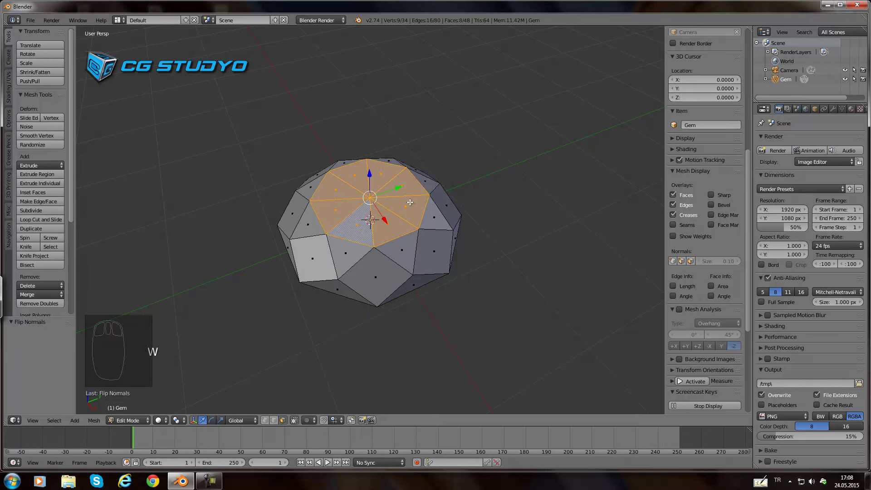
{"action": "left_click_drag", "start_coordinate": [363, 203], "coordinate": [357, 175]}
Step: Leave edit mode, view the gem from the front and start moving it upward
{"action": "key", "text": "Tab"}
{"action": "key", "text": "KP_5"}
{"action": "key", "text": "KP_1"}
{"action": "key", "text": "g"}
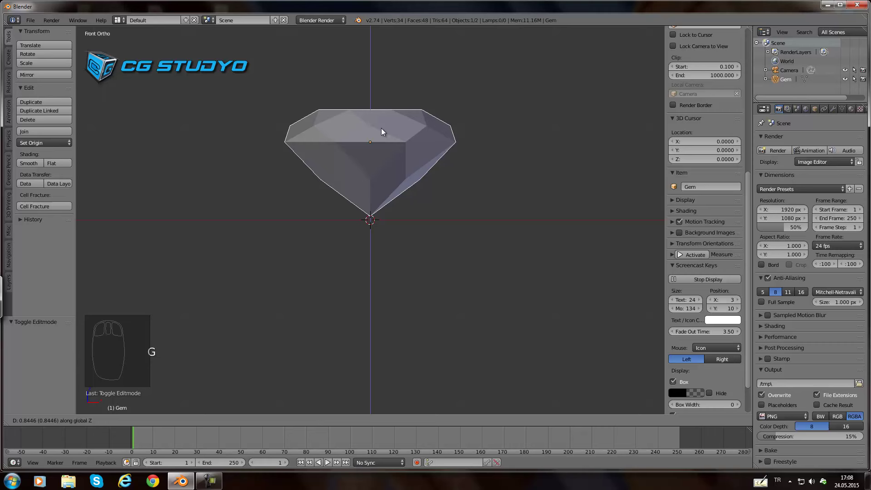
Step: Add a plane beneath the gem and scale it up to serve as the floor
{"action": "scroll", "scroll_direction": "up", "scroll_amount": 3}
{"action": "scroll", "scroll_direction": "up", "scroll_amount": 3}
{"action": "scroll", "scroll_direction": "up", "scroll_amount": 3}
{"action": "left_click_drag", "start_coordinate": [374, 235], "coordinate": [218, 182]}
{"action": "key", "text": "shift+a"}
{"action": "key", "text": "Tab"}
{"action": "key", "text": "s"}
{"action": "scroll", "scroll_direction": "up", "scroll_amount": 3}
{"action": "scroll", "scroll_direction": "down", "scroll_amount": 3}
{"action": "scroll", "scroll_direction": "down", "scroll_amount": 3}
{"action": "key", "text": "Tab"}
{"action": "scroll", "scroll_direction": "up", "scroll_amount": 3}
Step: Make the gem an active rigid body and the plane a passive one in Physics
{"action": "left_click_drag", "start_coordinate": [400, 126], "coordinate": [379, 415]}
{"action": "left_click_drag", "start_coordinate": [393, 163], "coordinate": [399, 224]}
{"action": "left_click_drag", "start_coordinate": [373, 107], "coordinate": [399, 224]}
{"action": "left_click_drag", "start_coordinate": [405, 256], "coordinate": [11, 115]}
{"action": "scroll", "scroll_direction": "down", "scroll_amount": 3}
{"action": "left_click_drag", "start_coordinate": [47, 148], "coordinate": [50, 146]}
{"action": "left_click_drag", "start_coordinate": [61, 70], "coordinate": [50, 146]}
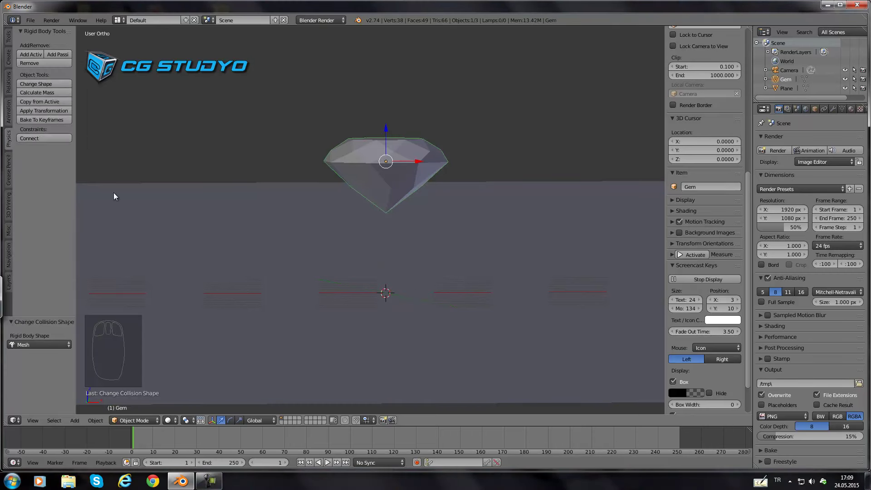
Step: Play the animation so the gem drops onto the plane, orbiting to watch
{"action": "left_click_drag", "start_coordinate": [332, 467], "coordinate": [331, 467]}
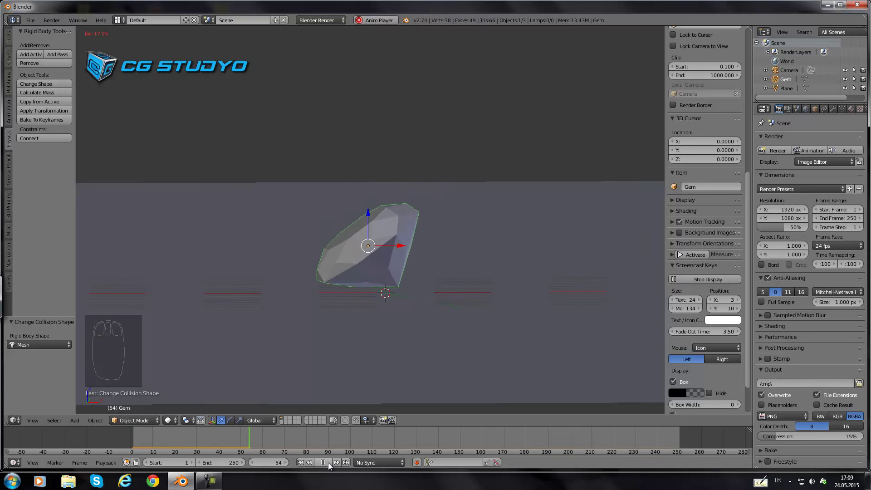
{"action": "left_click_drag", "start_coordinate": [331, 467], "coordinate": [357, 183]}
{"action": "left_click_drag", "start_coordinate": [362, 394], "coordinate": [301, 425]}
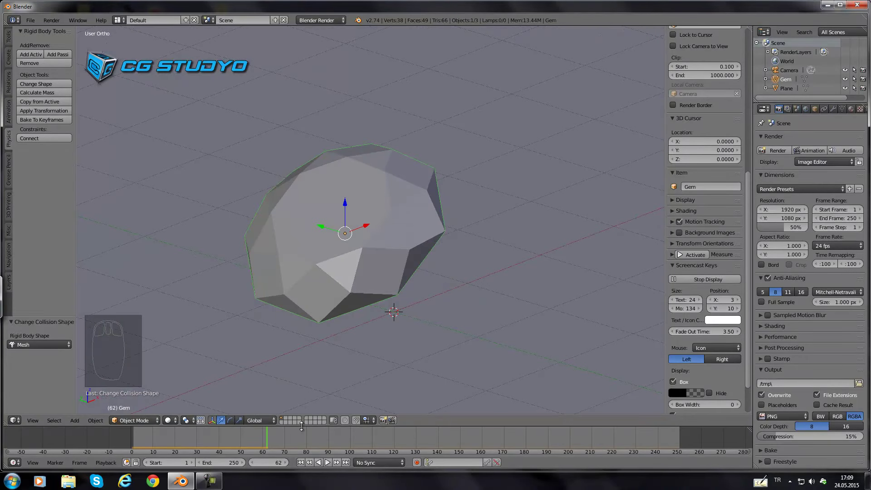
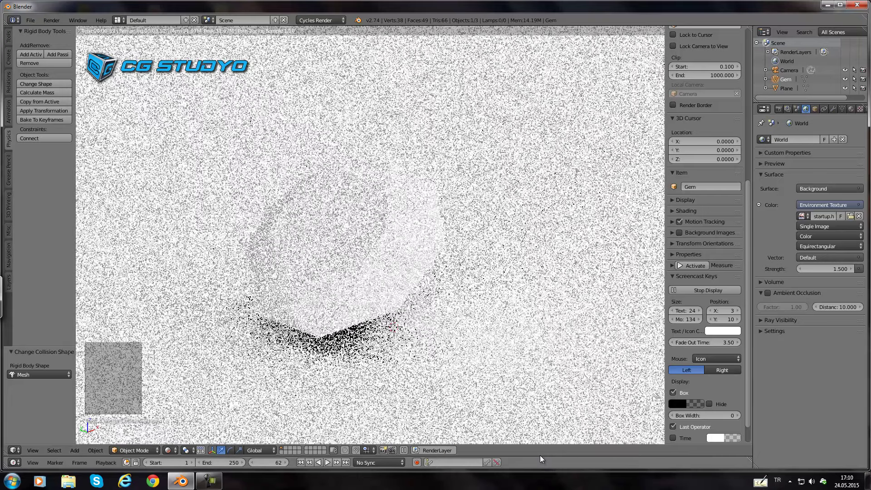
Step: Move the 3D cursor off the origin and enlarge the lower area into a Node Editor
{"action": "left_click_drag", "start_coordinate": [535, 394], "coordinate": [540, 458]}
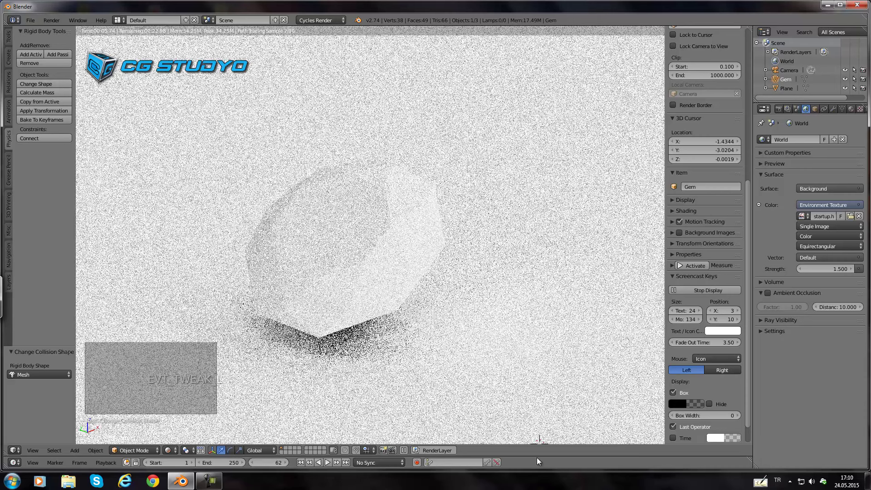
{"action": "left_click_drag", "start_coordinate": [277, 448], "coordinate": [547, 474]}
{"action": "left_click_drag", "start_coordinate": [540, 453], "coordinate": [51, 475]}
{"action": "left_click_drag", "start_coordinate": [23, 465], "coordinate": [135, 387]}
{"action": "left_click_drag", "start_coordinate": [23, 463], "coordinate": [42, 352]}
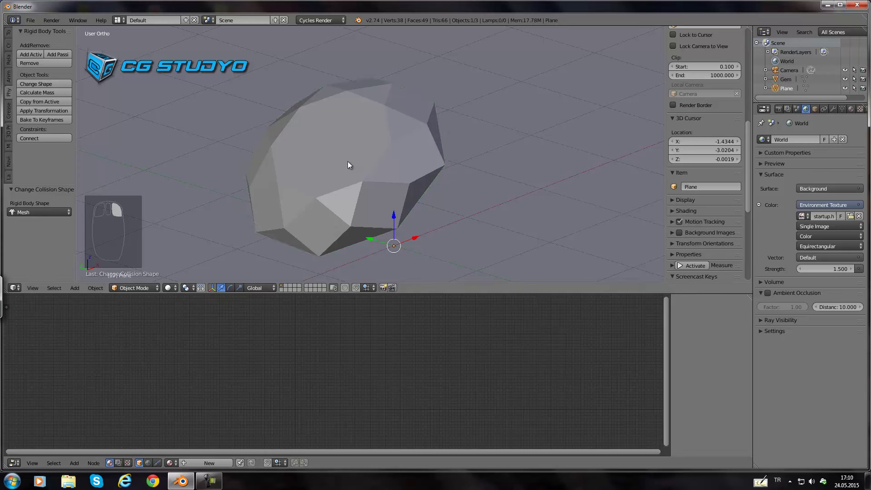
Step: Select the gem and replace its default shader with a Glass BSDF node
{"action": "right_click", "coordinate": [208, 468]}
{"action": "left_click_drag", "start_coordinate": [208, 468], "coordinate": [285, 365]}
{"action": "left_click_drag", "start_coordinate": [314, 367], "coordinate": [353, 358]}
{"action": "left_click_drag", "start_coordinate": [277, 362], "coordinate": [370, 353]}
{"action": "key", "text": "Delete"}
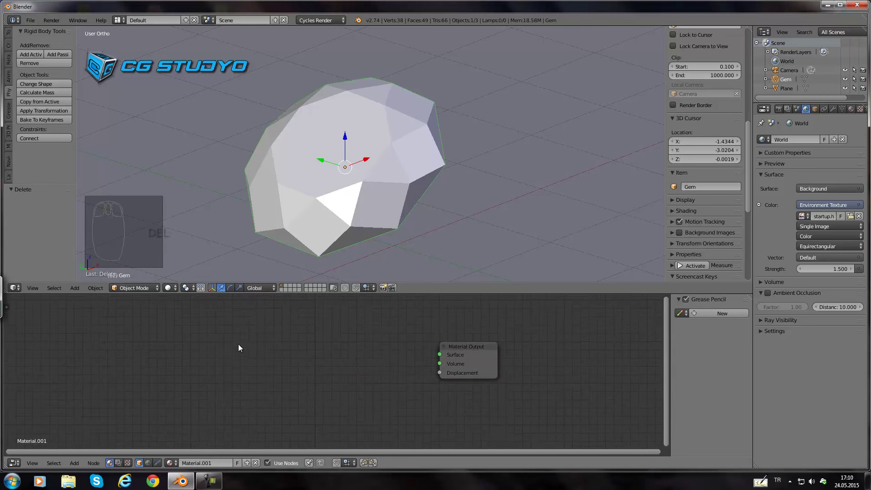
{"action": "key", "text": "shift+a"}
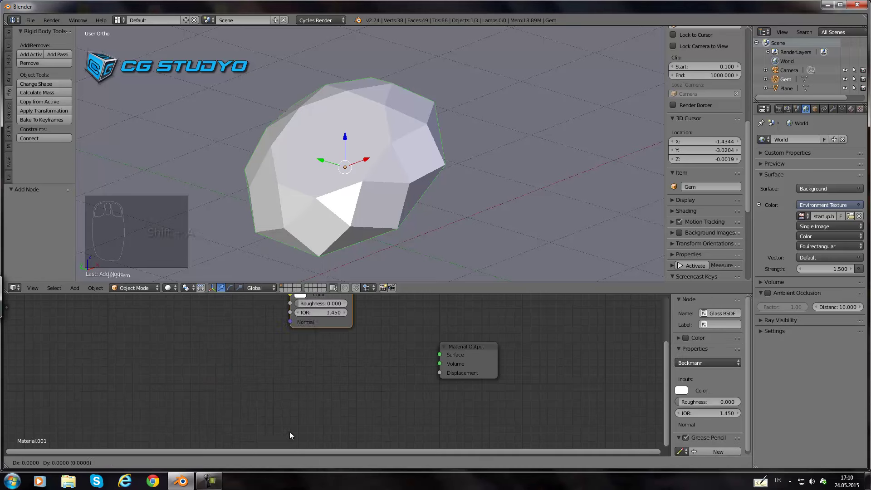
{"action": "left_click_drag", "start_coordinate": [238, 323], "coordinate": [268, 419]}
{"action": "key", "text": "shift+d"}
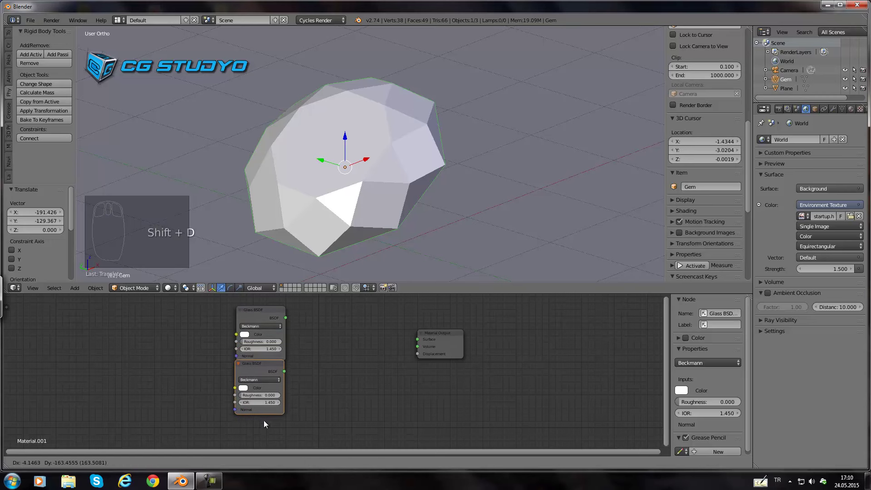
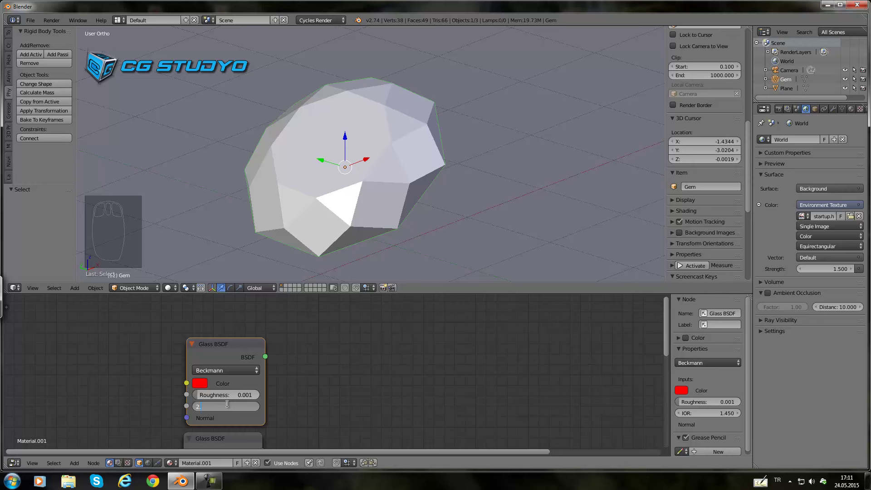
Step: Raise the Glass BSDF IOR to a diamond-like 2.420
{"action": "left_click_drag", "start_coordinate": [303, 415], "coordinate": [211, 373]}
{"action": "left_click_drag", "start_coordinate": [206, 384], "coordinate": [240, 357]}
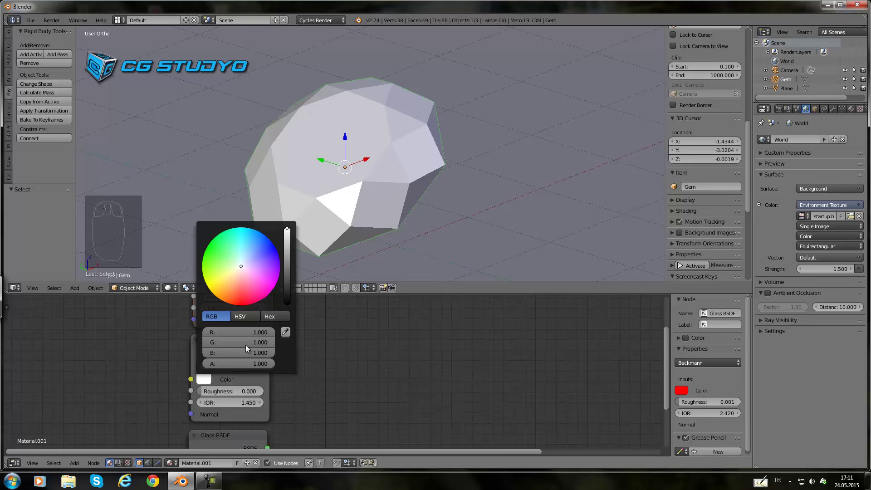
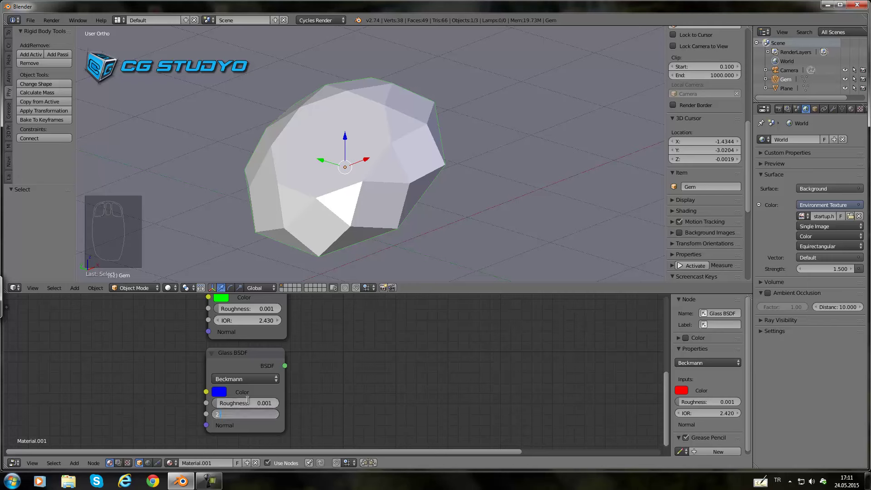
Step: Add an Add Shader node and link its output into the Material Output Surface
{"action": "left_click_drag", "start_coordinate": [305, 353], "coordinate": [232, 391]}
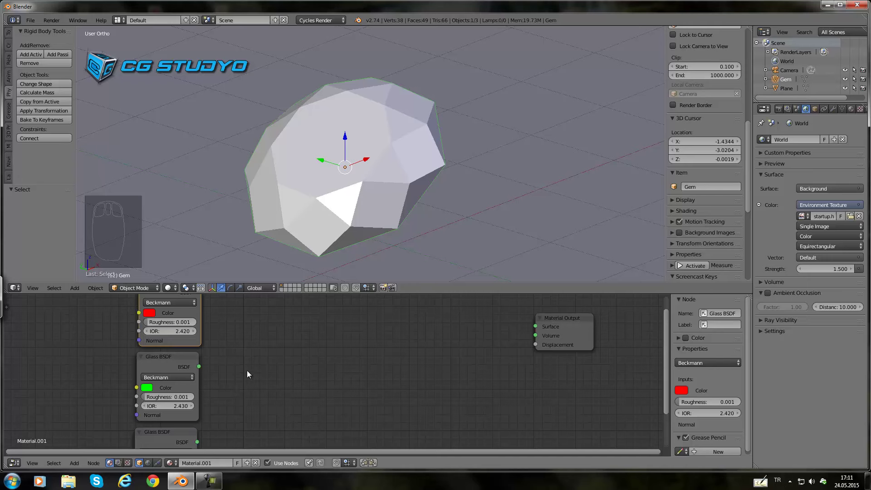
{"action": "key", "text": "shift+a"}
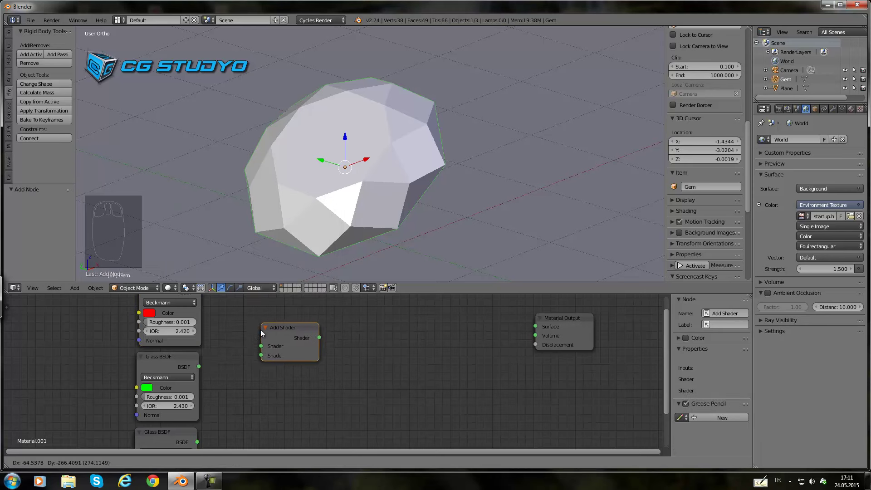
{"action": "key", "text": "shift+d"}
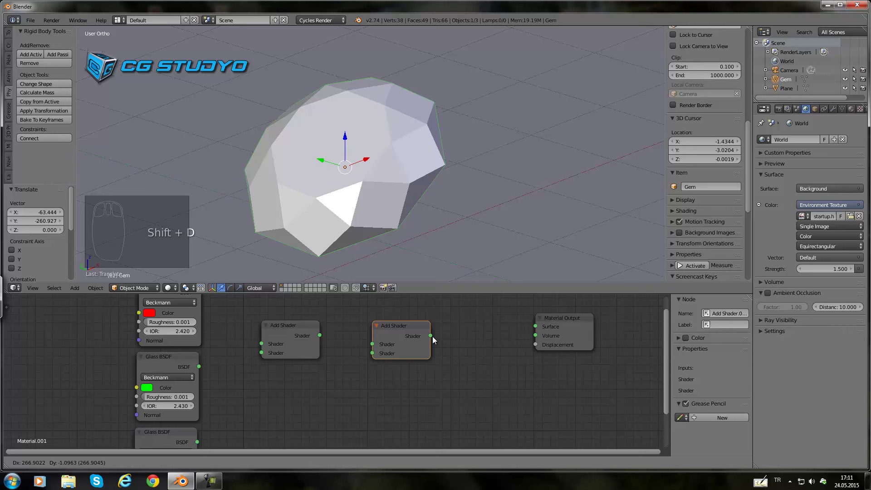
{"action": "left_click_drag", "start_coordinate": [223, 330], "coordinate": [243, 359]}
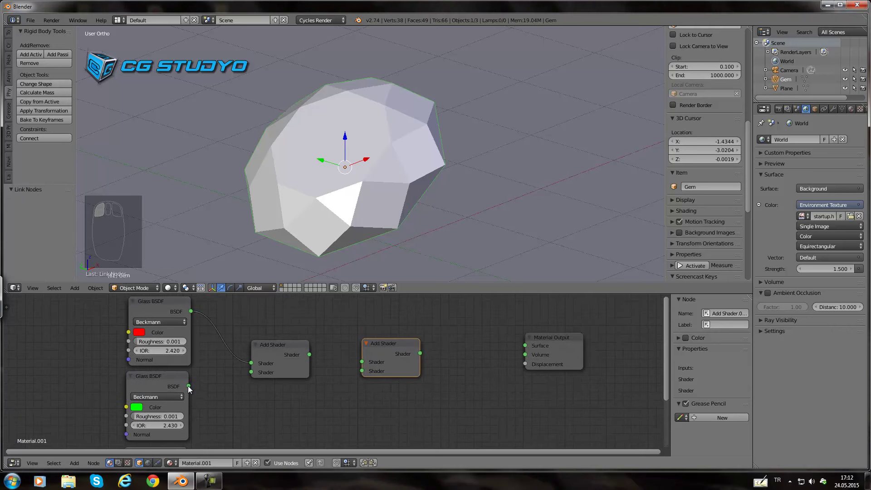
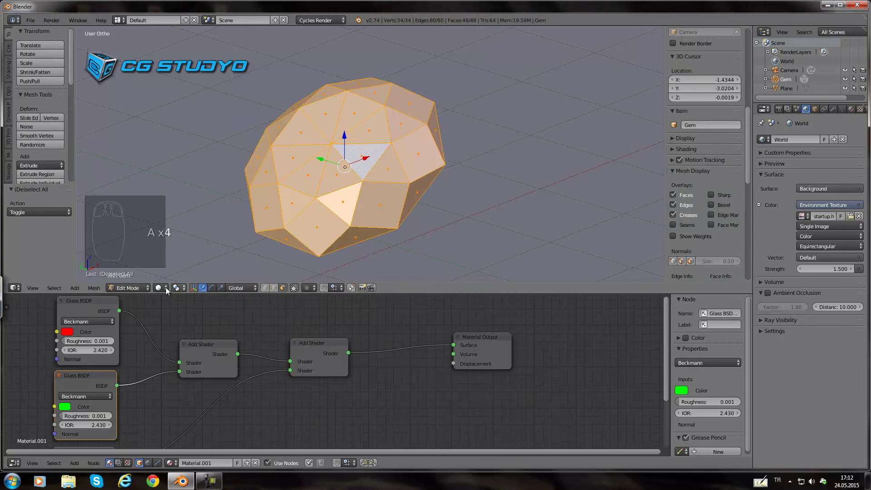
Step: Undo the accidental spiky extrusion and try an interactive Ctrl+B bevel on the gem
{"action": "left_click_drag", "start_coordinate": [271, 290], "coordinate": [271, 290]}
{"action": "key", "text": "ctrl+b"}
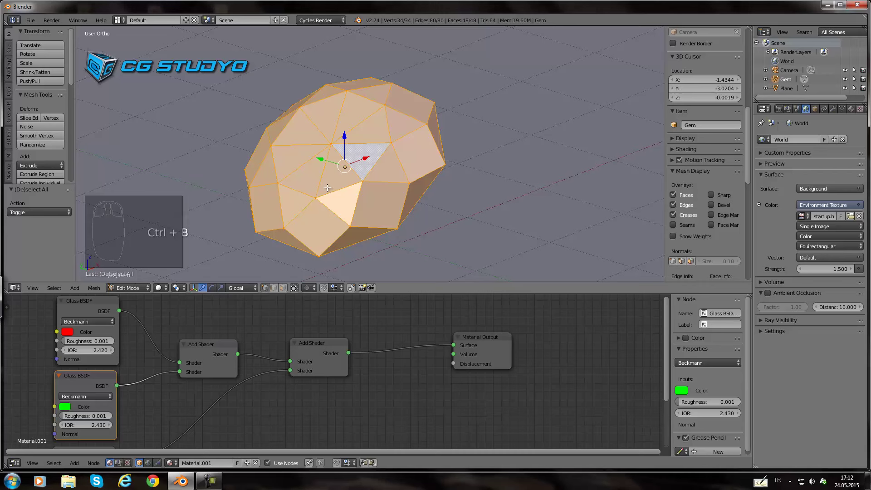
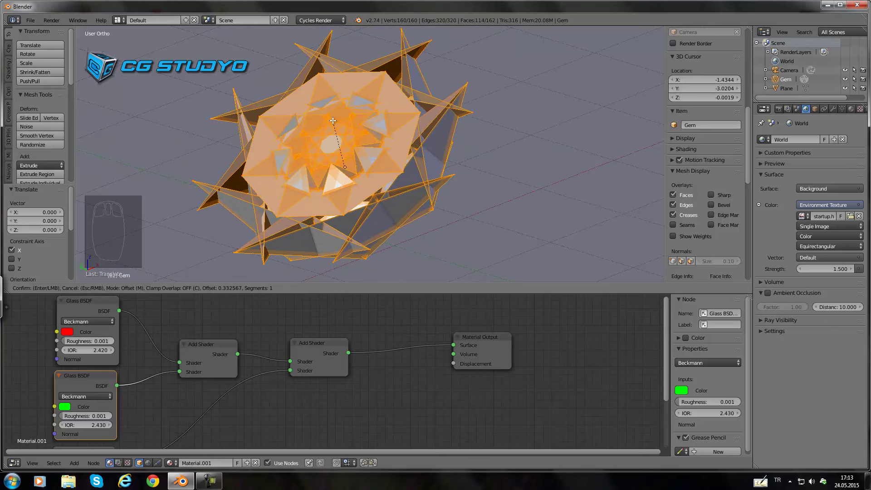
{"action": "key", "text": "ctrl+z"}
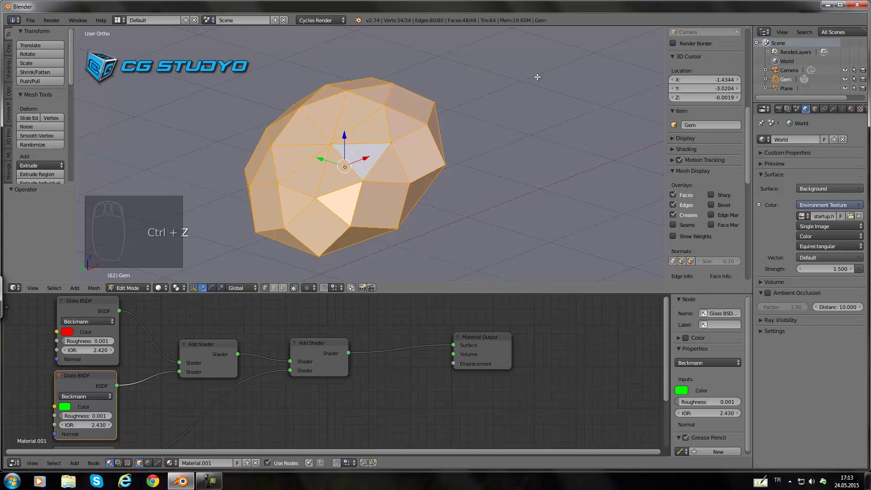
{"action": "key", "text": "ctrl+b"}
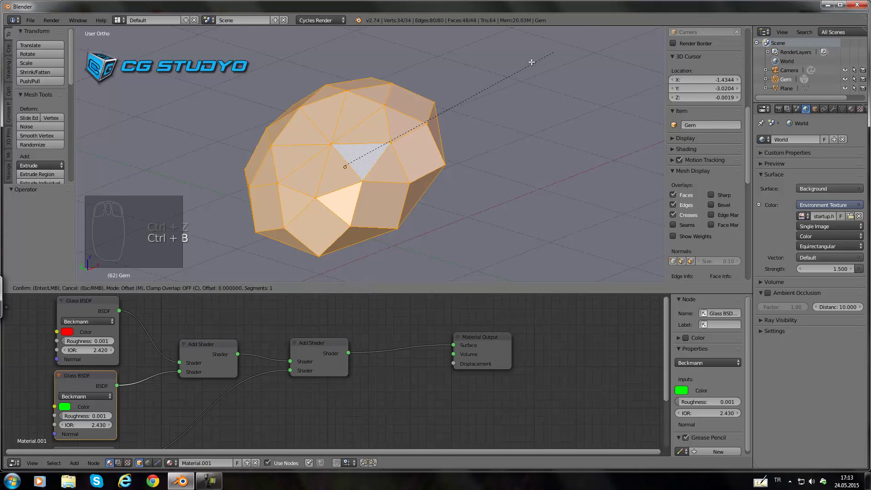
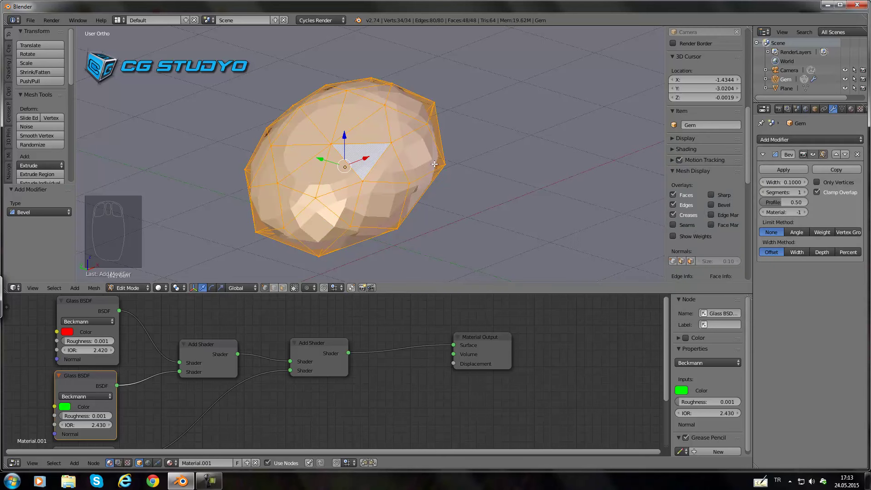
Step: Narrow the Bevel modifier width to 0.0260 and add a Subdivision Surface modifier
{"action": "left_click_drag", "start_coordinate": [766, 187], "coordinate": [747, 185]}
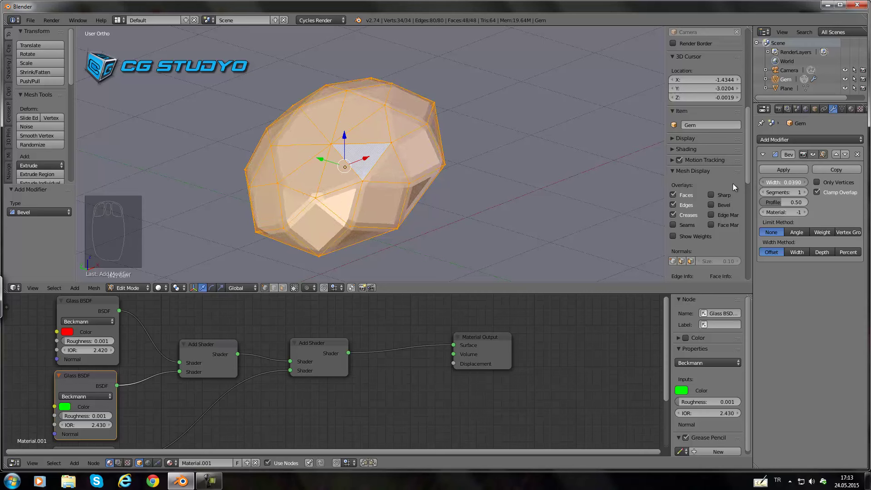
{"action": "left_click_drag", "start_coordinate": [786, 146], "coordinate": [703, 293]}
{"action": "key", "text": "Tab"}
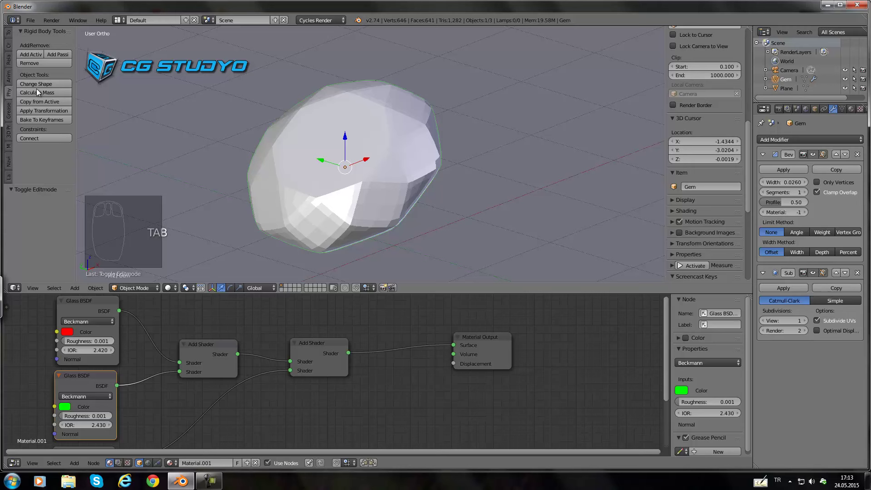
Step: Shade the gem smooth and switch the viewport to a live Cycles rendered preview
{"action": "left_click_drag", "start_coordinate": [21, 50], "coordinate": [279, 160]}
{"action": "left_click_drag", "start_coordinate": [335, 175], "coordinate": [324, 177]}
{"action": "left_click_drag", "start_coordinate": [346, 181], "coordinate": [195, 232]}
{"action": "left_click_drag", "start_coordinate": [170, 291], "coordinate": [194, 233]}
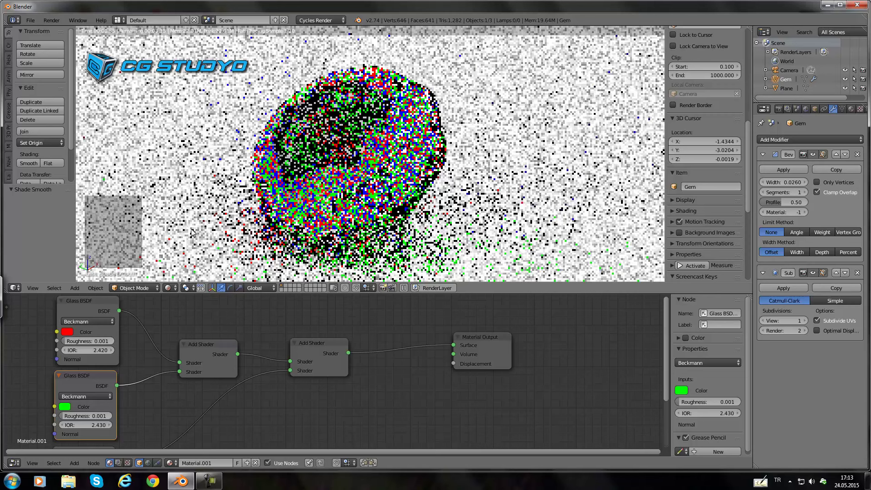